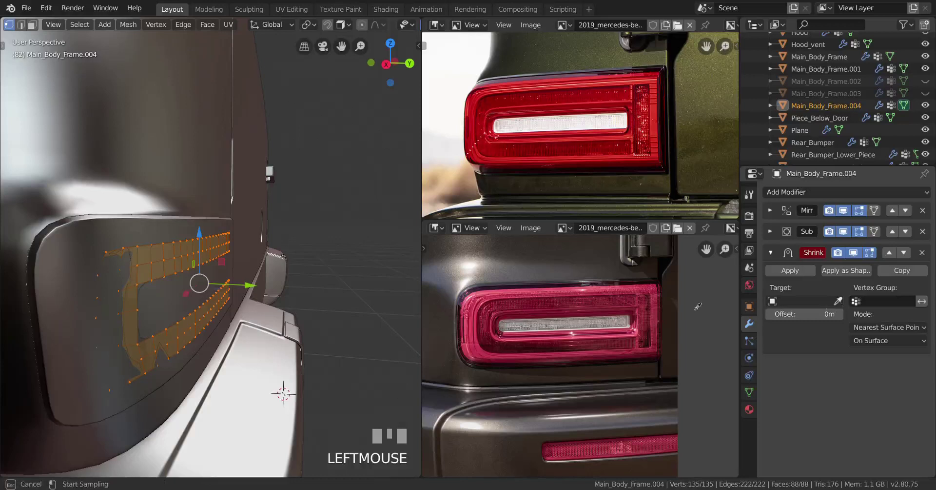
# Leave Edit Mode on the lens patch, reveal hidden objects and hide the body panel Main_Body_Frame.002
pyautogui.press('Tab')
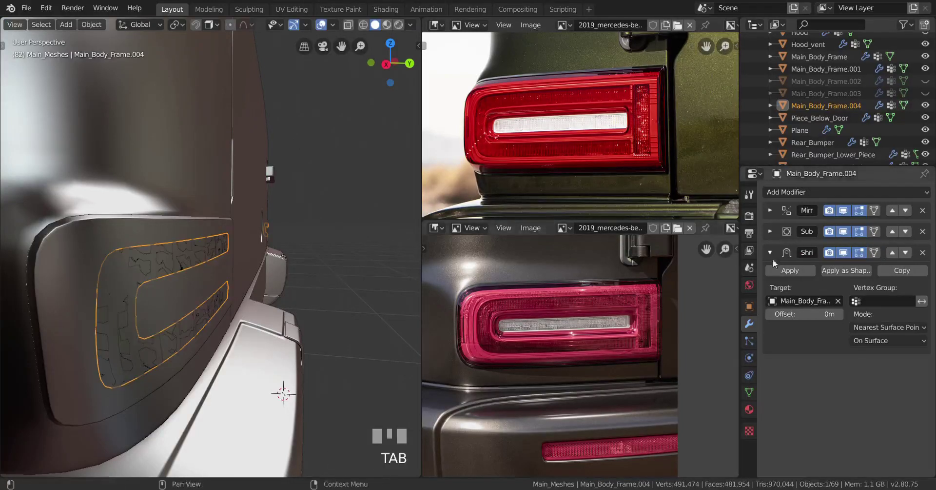
pyautogui.click(802, 278)
pyautogui.press('alt+h')
pyautogui.rightClick(168, 275)
pyautogui.press('h')
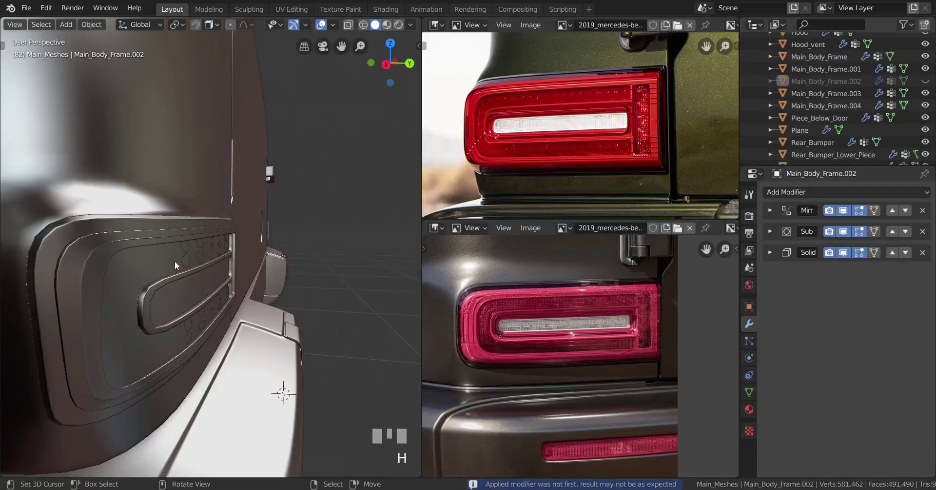
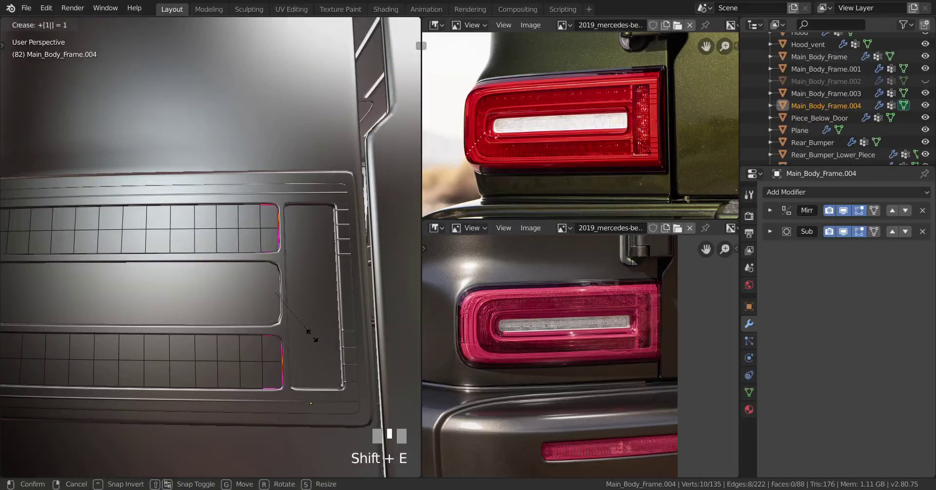
# Confirm a full crease of 1 on the rim edges and view the model in wireframe
pyautogui.press('Return')
pyautogui.press('z')
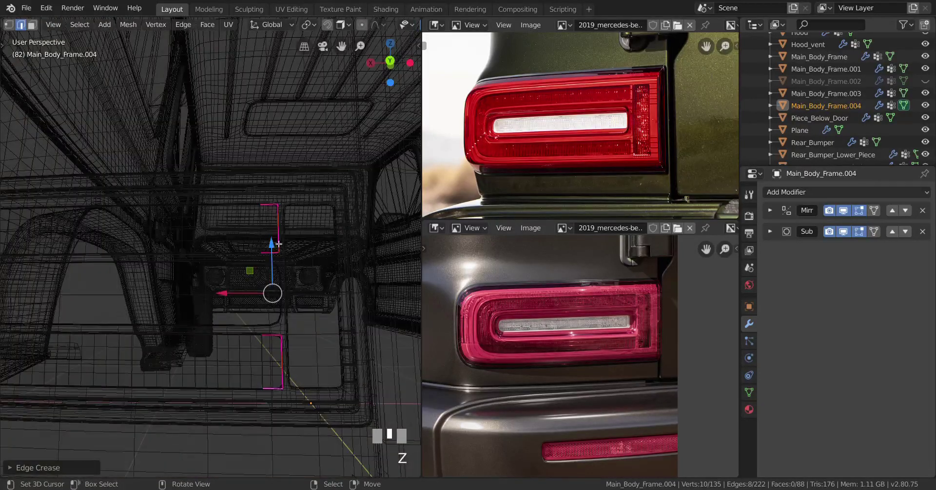
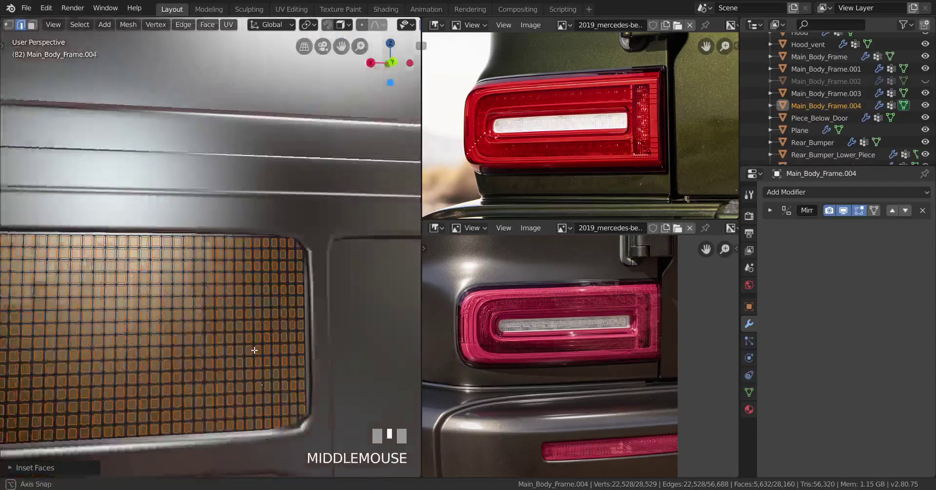
# Redo the inset so every grid face of the lens is inset individually
pyautogui.scroll(3)
pyautogui.click(250, 345)
pyautogui.middleClick(283, 348)
pyautogui.press('ctrl+z')
pyautogui.press('i')
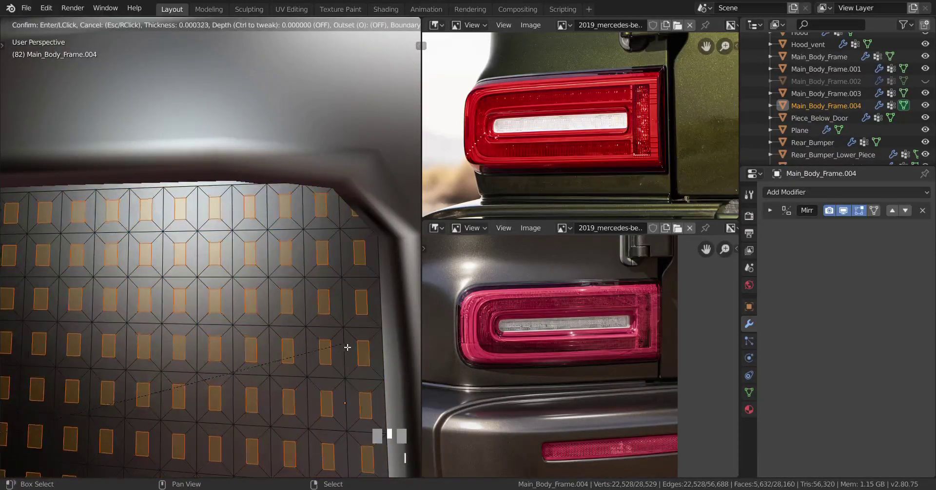
pyautogui.click(356, 342)
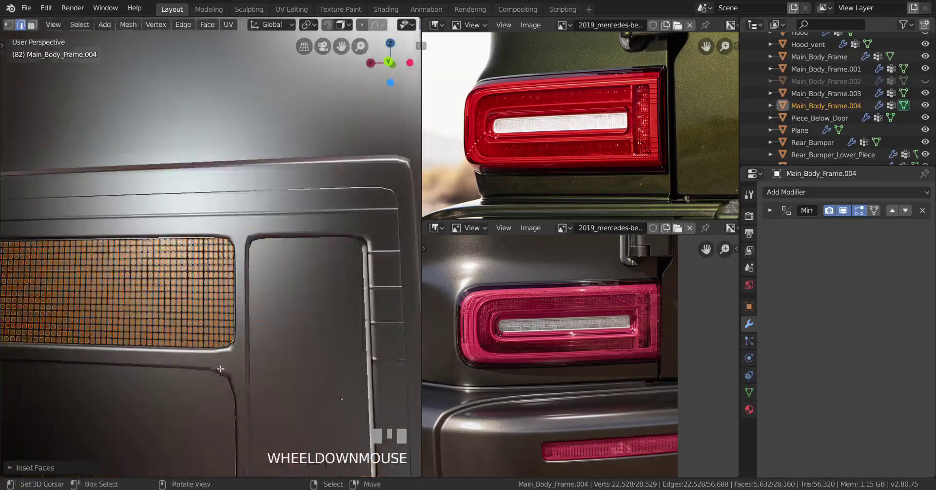
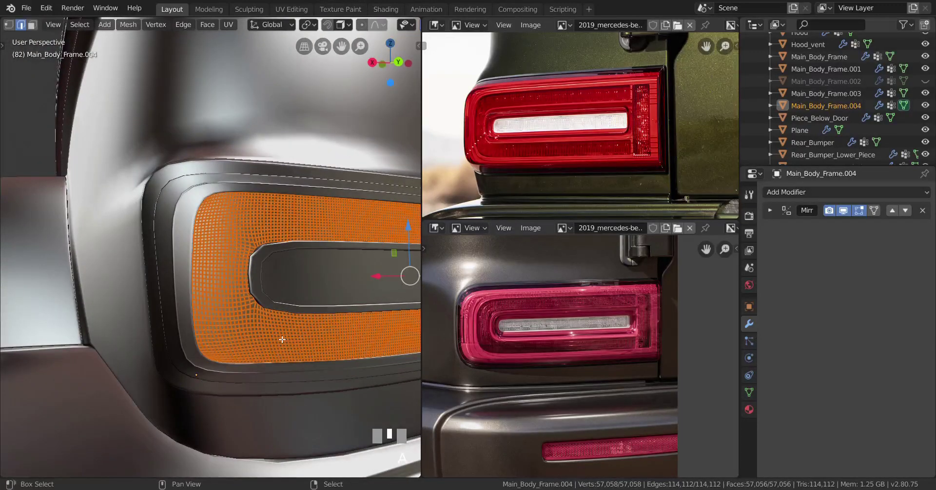
# Recalculate normals, inspect the finished lens grid, then select Main_Body_Frame.003 and enter Edit Mode
pyautogui.press('shift+n')
pyautogui.moveTo(302, 347); pyautogui.dragTo(234, 342)
pyautogui.scroll(3)
pyautogui.moveTo(137, 339); pyautogui.dragTo(189, 365)
pyautogui.moveTo(192, 365); pyautogui.dragTo(254, 321)
pyautogui.scroll(3)
pyautogui.moveTo(230, 317); pyautogui.dragTo(210, 318)
pyautogui.scroll(-3)
pyautogui.moveTo(241, 317); pyautogui.dragTo(192, 298)
pyautogui.rightClick(109, 266)
pyautogui.press('Tab')
# Invert the selection around the duplicated recess loop and hide the rest of the mesh
pyautogui.scroll(3)
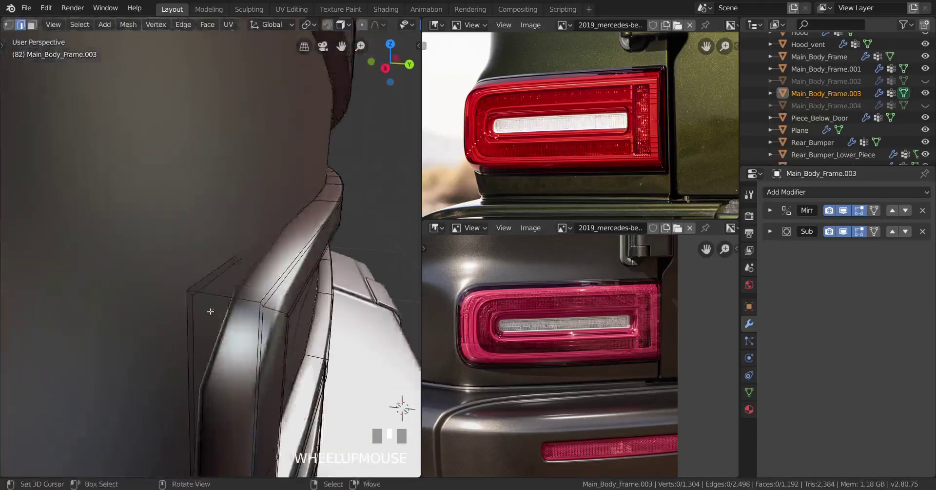
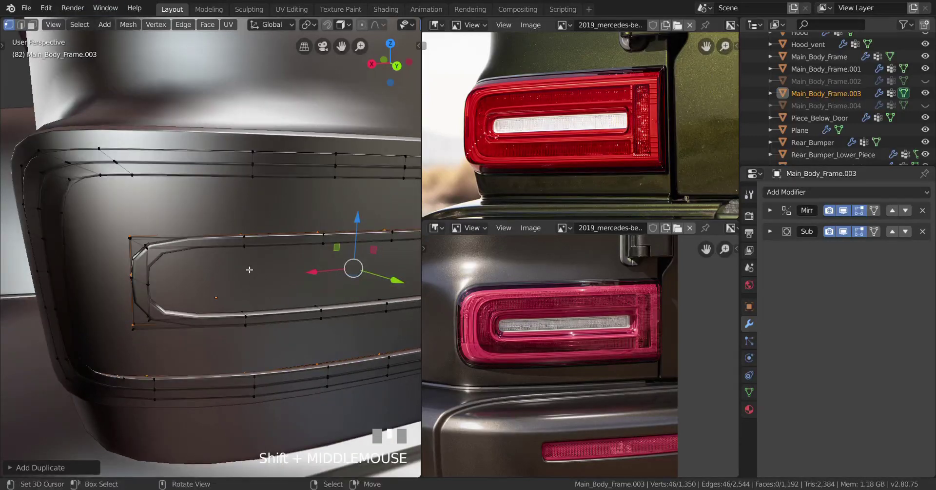
pyautogui.press('ctrl+i')
pyautogui.press('h')
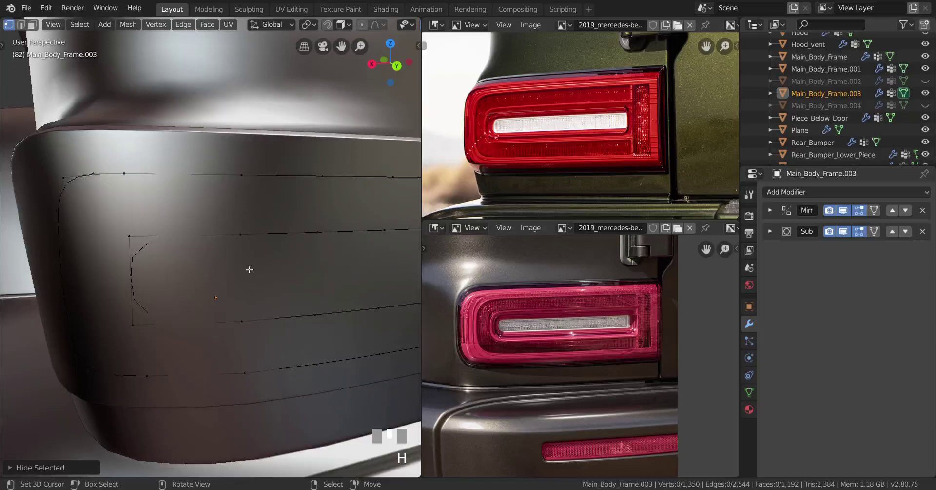
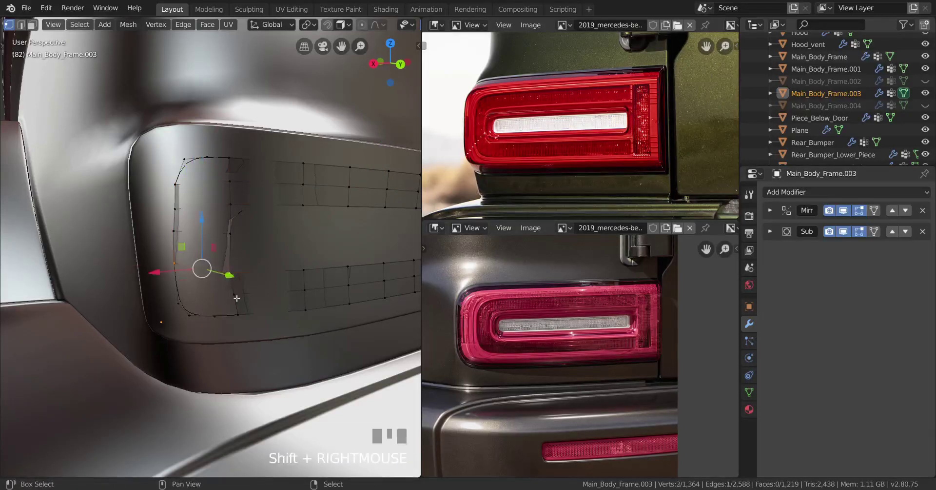
# Extend the reflector outline with new vertices around its rounded ends, filling edges between them
pyautogui.rightClick(187, 301)
pyautogui.press('f')
pyautogui.press('ctrl+r')
pyautogui.rightClick(233, 155)
pyautogui.rightClick(237, 178)
pyautogui.press('f')
pyautogui.rightClick(242, 299)
pyautogui.rightClick(245, 320)
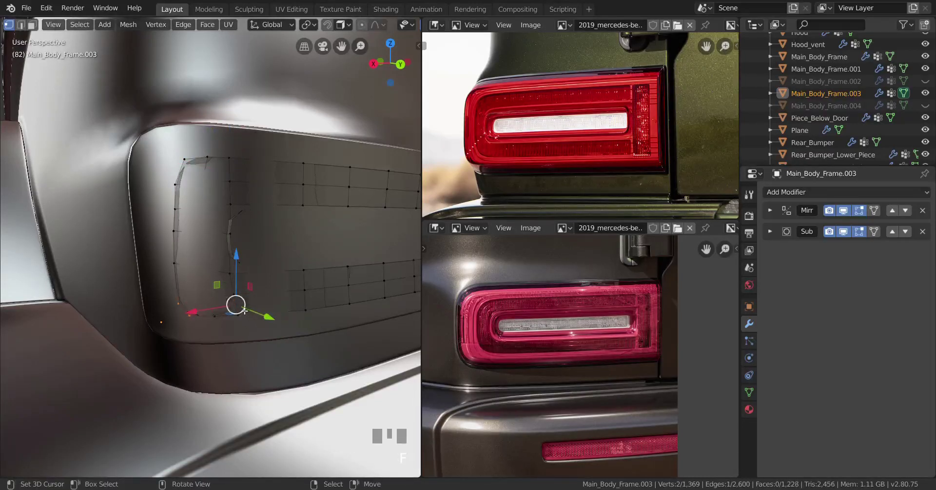
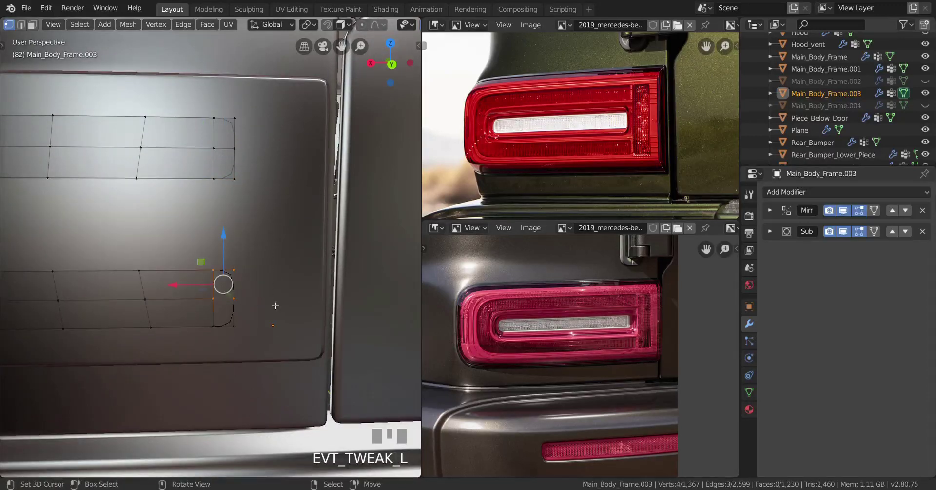
pyautogui.press('f')
pyautogui.rightClick(221, 301)
pyautogui.rightClick(241, 302)
pyautogui.press('f')
# Inspect the outline and begin adding loop cuts across its strips
pyautogui.scroll(-3)
pyautogui.middleClick(197, 299)
pyautogui.scroll(3)
pyautogui.scroll(-3)
pyautogui.moveTo(195, 297); pyautogui.dragTo(165, 218)
pyautogui.press('Tab')
pyautogui.press('ctrl+r')
pyautogui.rightClick(165, 218)
pyautogui.press('ctrl+r')
pyautogui.middleClick(221, 213)
# Add a series of centred vertical loop cuts across the upper outline strip
pyautogui.click(228, 212)
pyautogui.rightClick(258, 213)
pyautogui.press('ctrl+r')
pyautogui.click(270, 213)
pyautogui.rightClick(269, 213)
pyautogui.press('ctrl+r')
pyautogui.click(310, 212)
pyautogui.rightClick(322, 212)
pyautogui.press('ctrl+r')
pyautogui.click(336, 211)
pyautogui.rightClick(362, 211)
pyautogui.press('ctrl+r')
pyautogui.click(364, 211)
pyautogui.rightClick(364, 211)
# Add matching centred vertical loop cuts across the lower strip toward the housing's left side
pyautogui.press('ctrl+r')
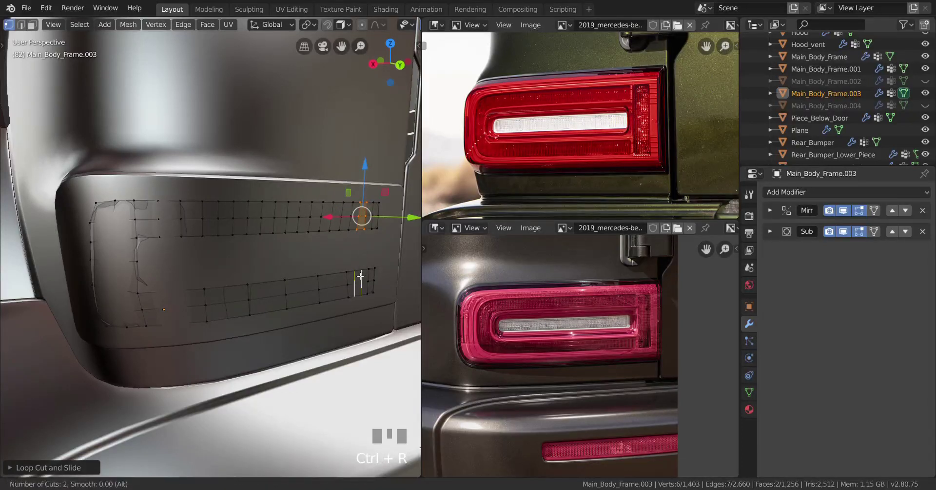
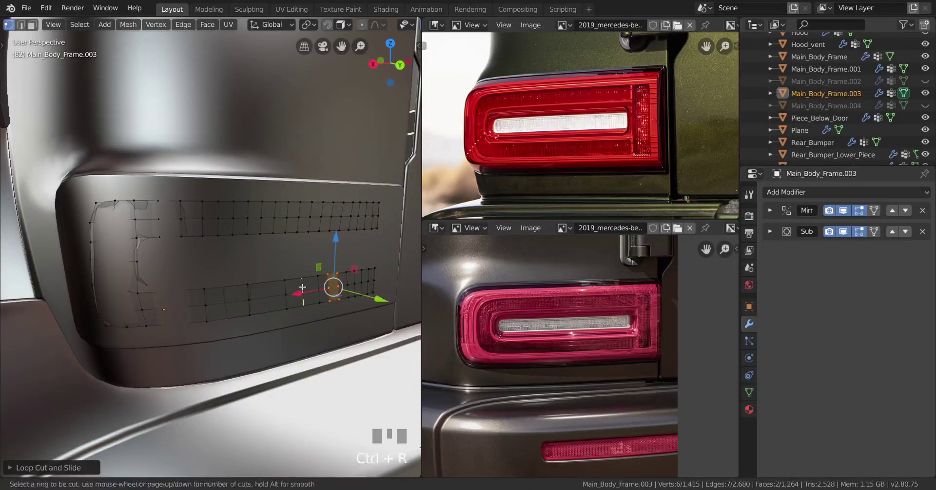
pyautogui.rightClick(285, 285)
pyautogui.press('ctrl+r')
pyautogui.click(268, 286)
pyautogui.rightClick(232, 284)
pyautogui.press('ctrl+r')
pyautogui.click(229, 284)
pyautogui.press('ctrl+r')
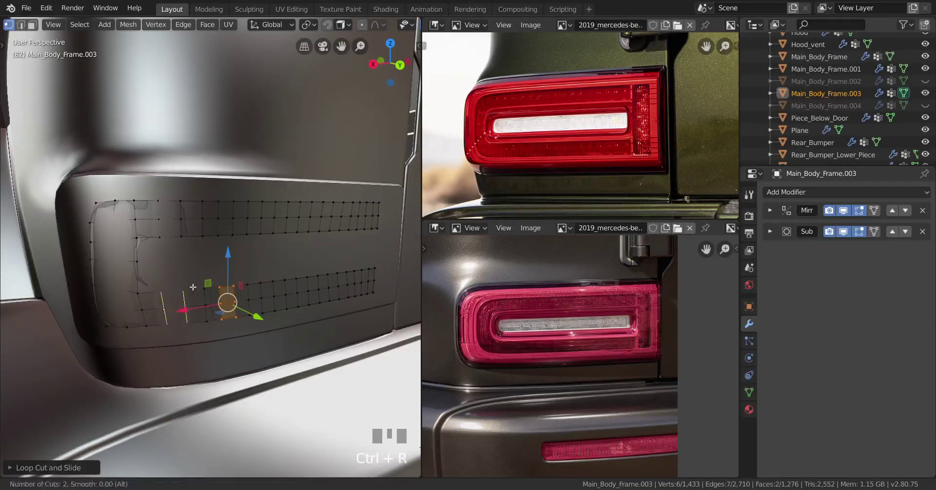
pyautogui.rightClick(189, 283)
pyautogui.press('ctrl+r')
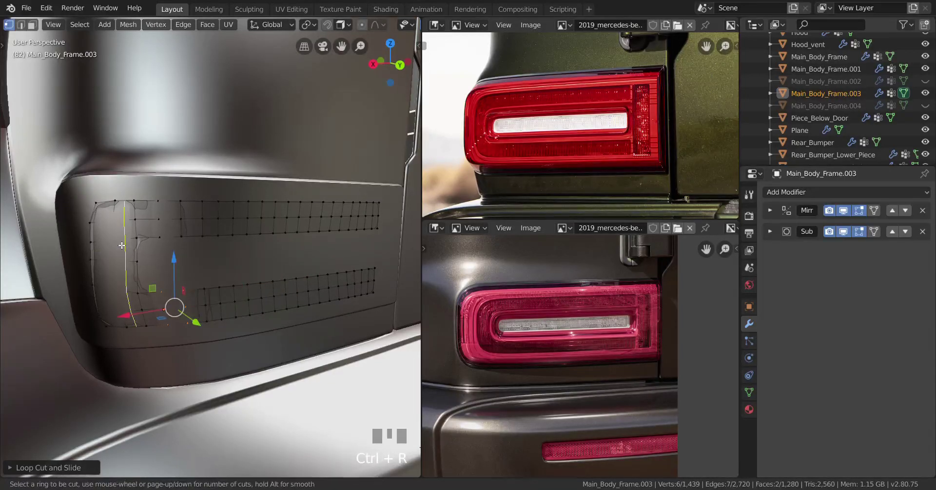
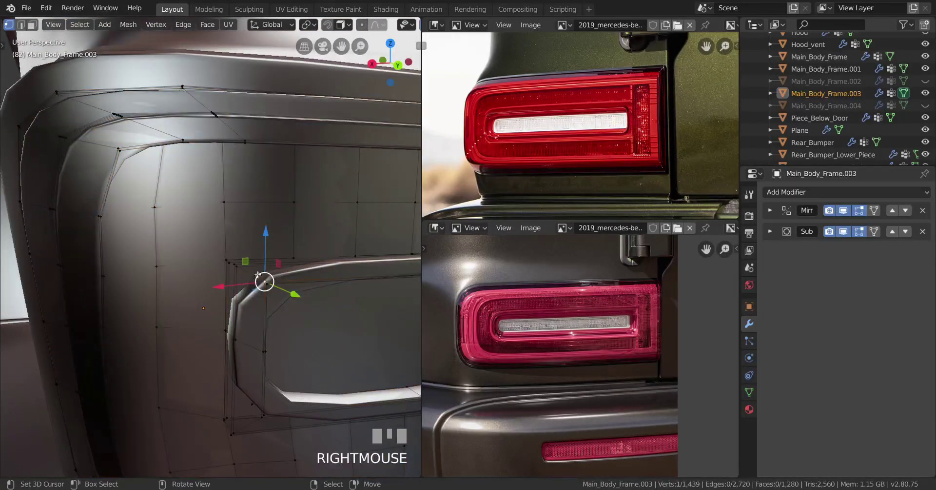
# Select the linked part of the housing mesh to be hidden
pyautogui.press('l')
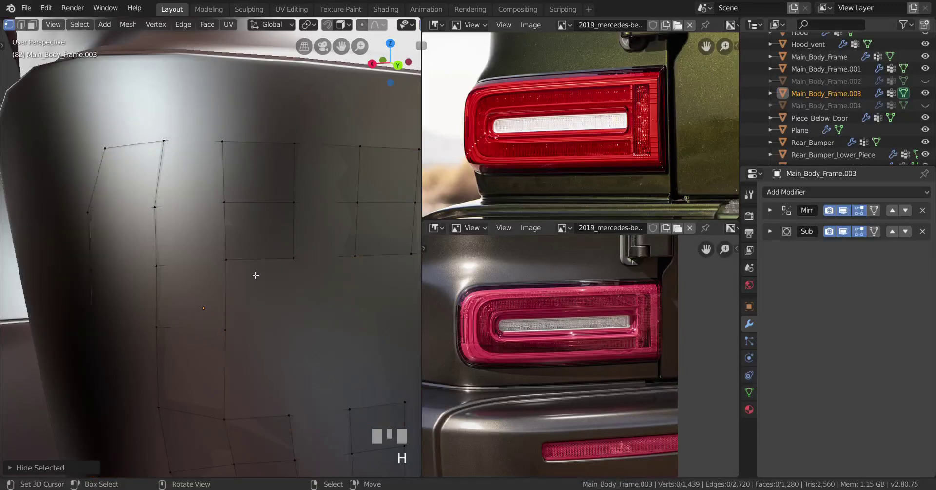
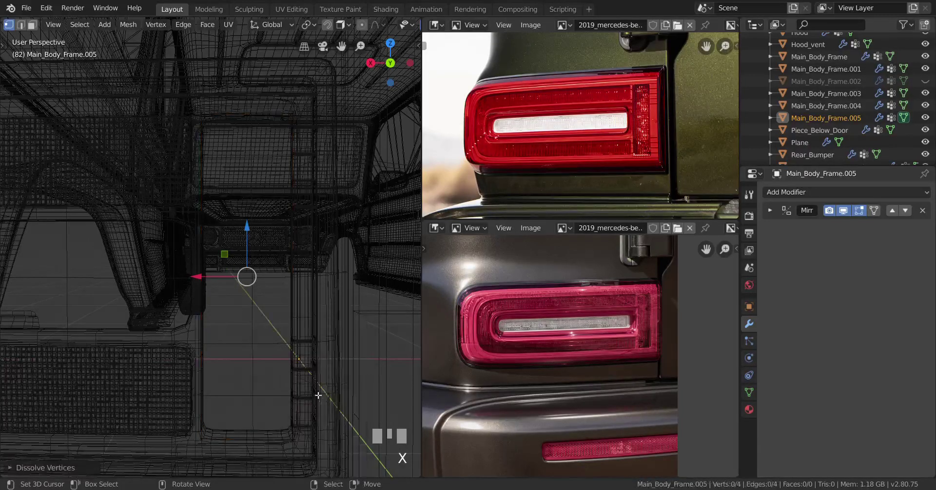
# Fill the four-vertex outline of Main_Body_Frame.005 with a face and start loop cuts across it
pyautogui.press('a')
pyautogui.press('f')
pyautogui.press('ctrl+r')
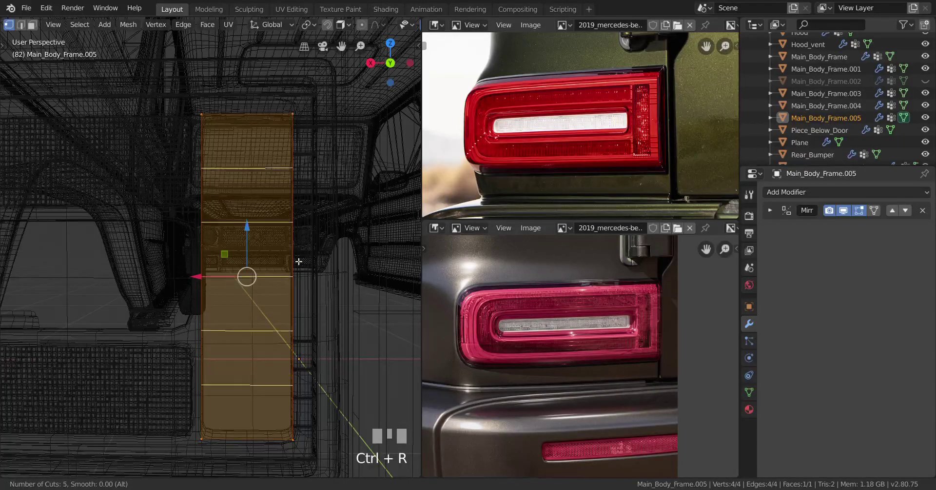
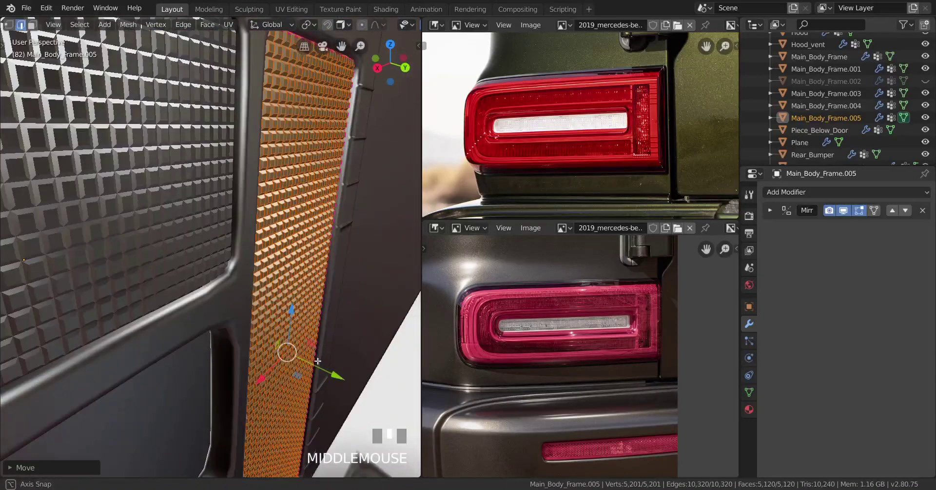
# Select all of the grid insert and crease its edges
pyautogui.press('a')
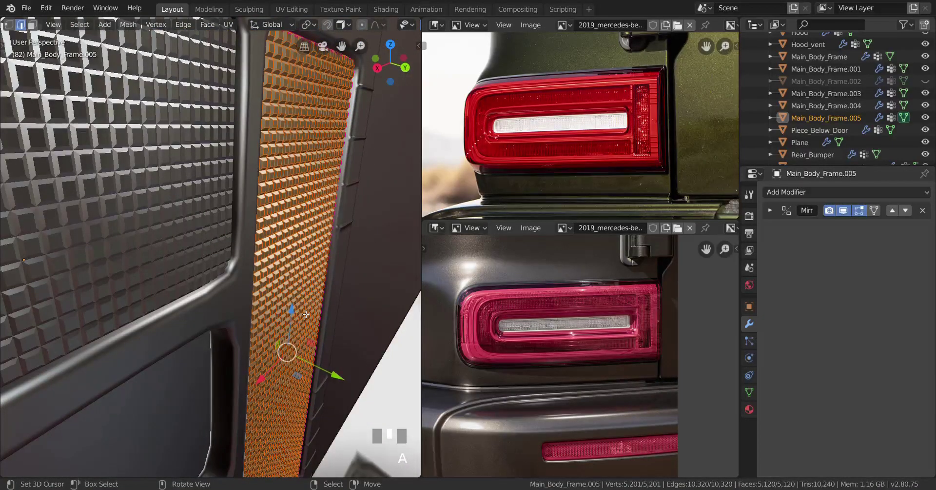
pyautogui.press('shift+e')
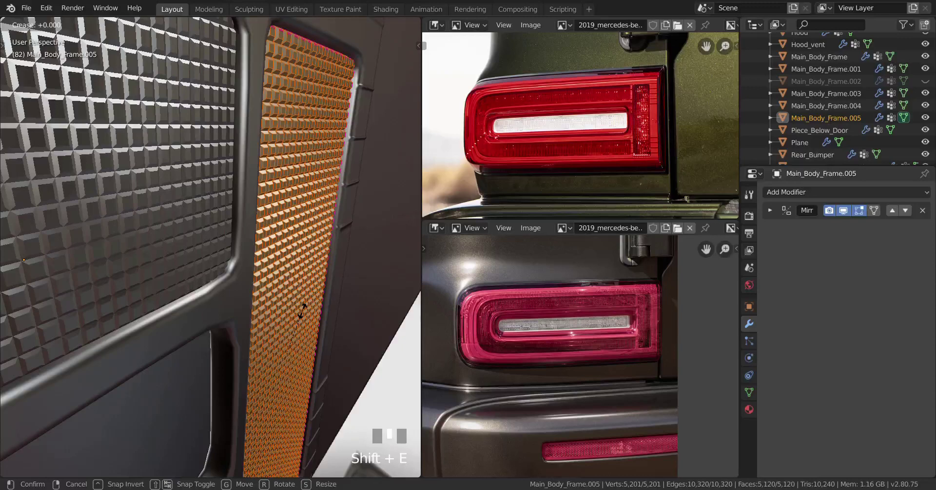
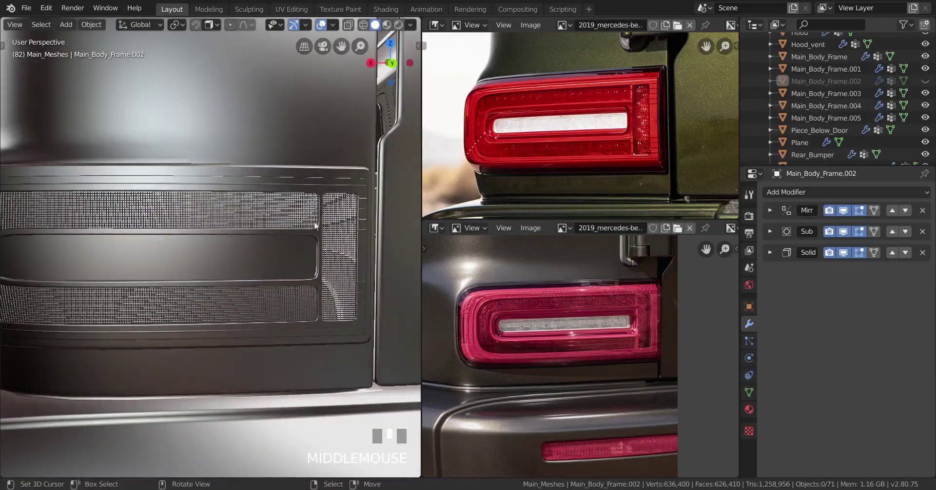
# Orbit and zoom to see the whole tail light housing
pyautogui.scroll(-3)
pyautogui.moveTo(225, 284); pyautogui.dragTo(285, 286)
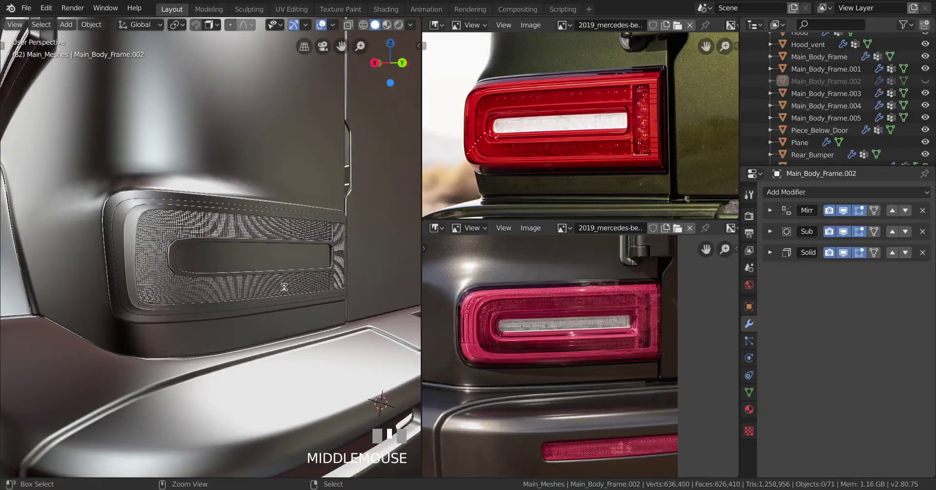
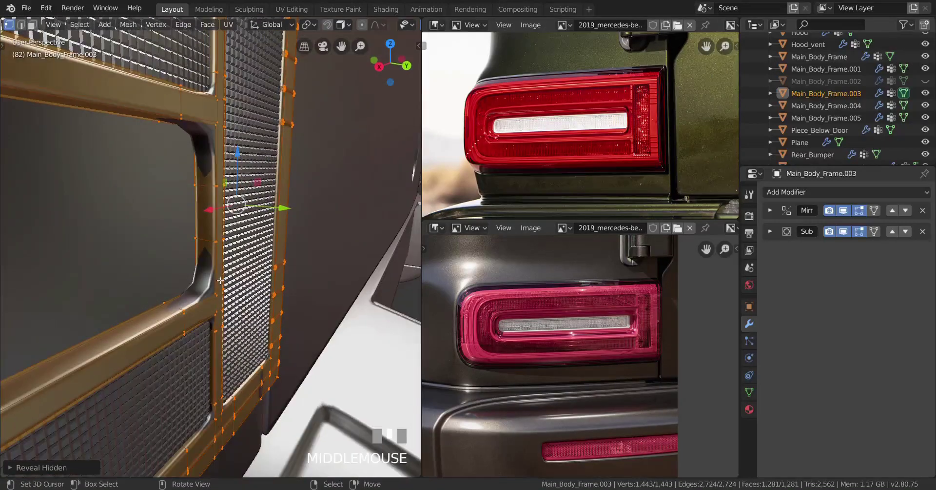
# Zoom in on the horizontal slot inside the grid-covered housing
pyautogui.scroll(3)
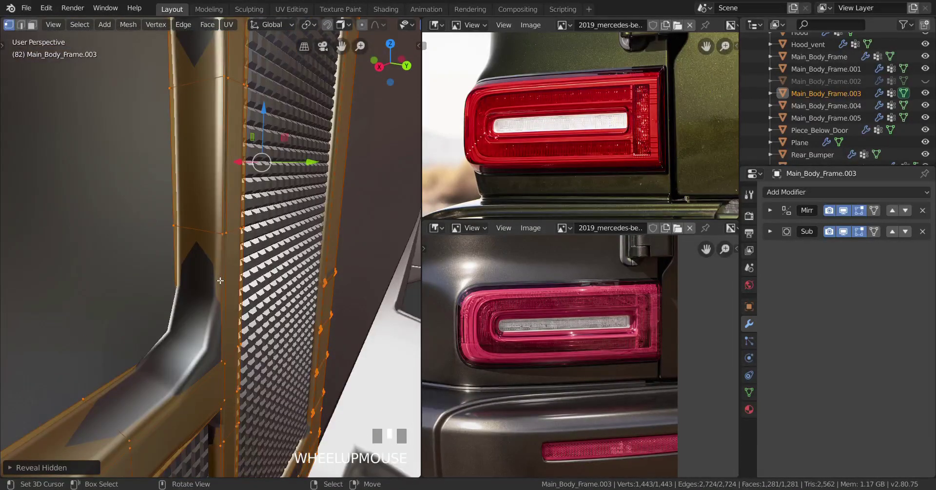
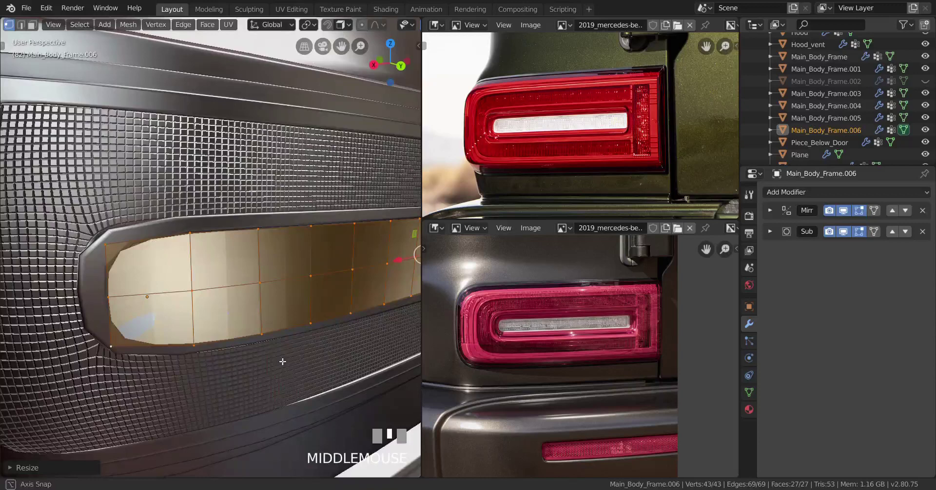
# Apply the Subdivision Surface modifier on Main_Body_Frame.006, baking the lens into a dense grid
pyautogui.scroll(-3)
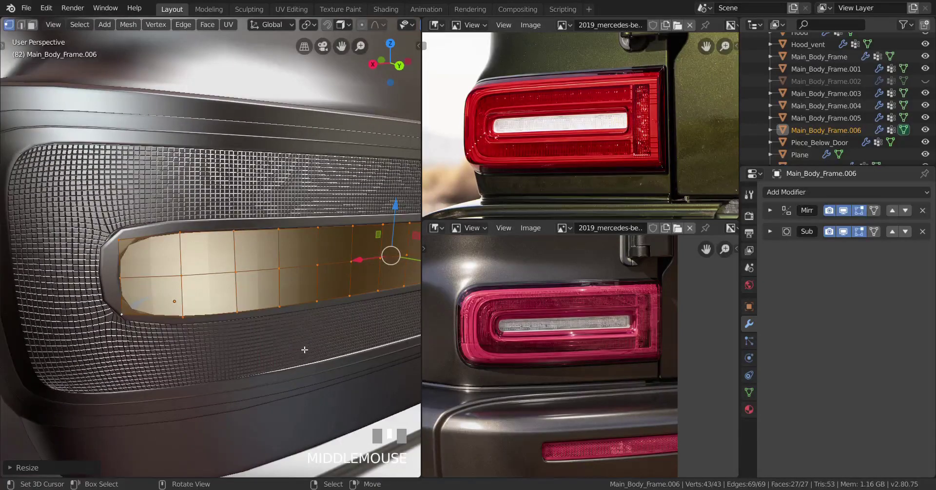
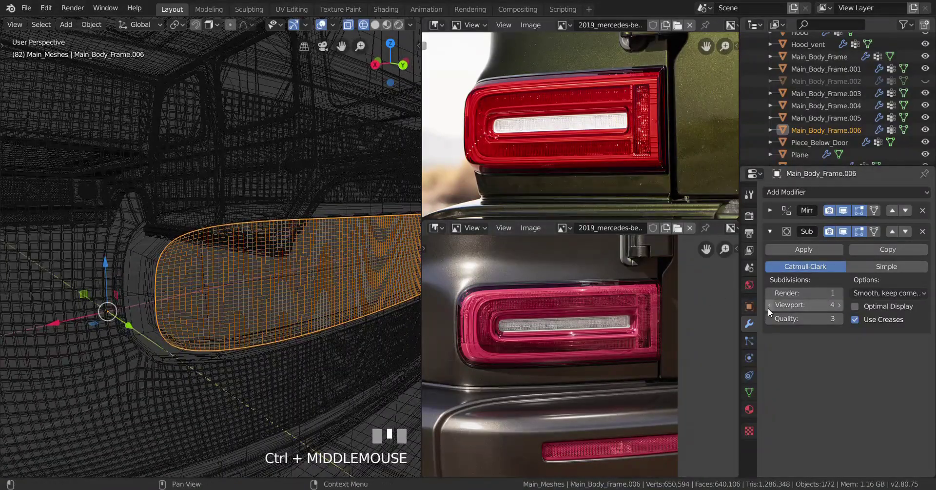
pyautogui.click(772, 313)
pyautogui.scroll(-3)
pyautogui.moveTo(250, 321); pyautogui.dragTo(365, 314)
# Return to Edit Mode on the lens and select its whole mesh
pyautogui.press('z')
pyautogui.scroll(-3)
pyautogui.moveTo(218, 318); pyautogui.dragTo(820, 257)
pyautogui.scroll(3)
pyautogui.click(820, 257)
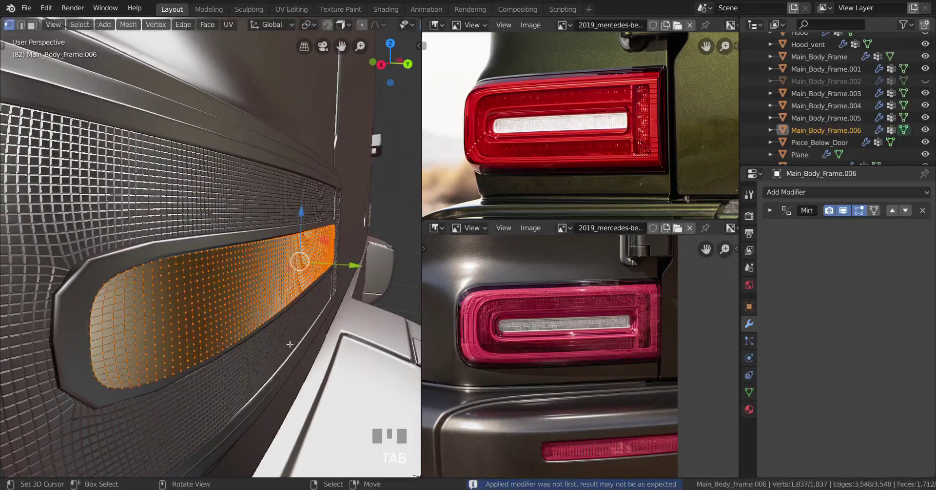
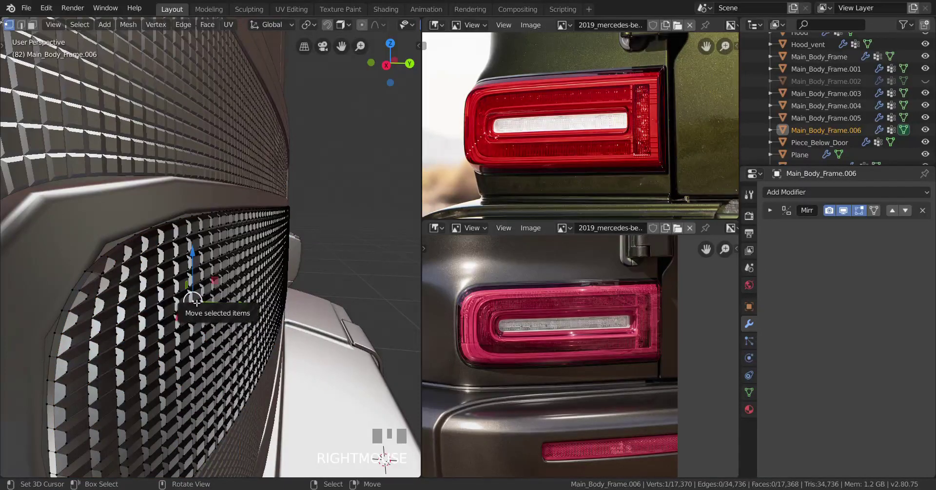
# Select the entire linked grid lens with L for duplication into the reflector opening
pyautogui.press('l')
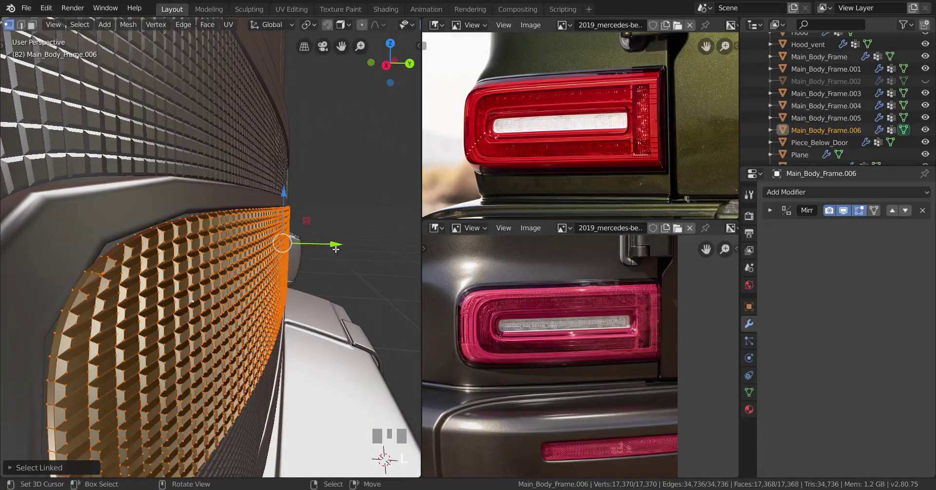
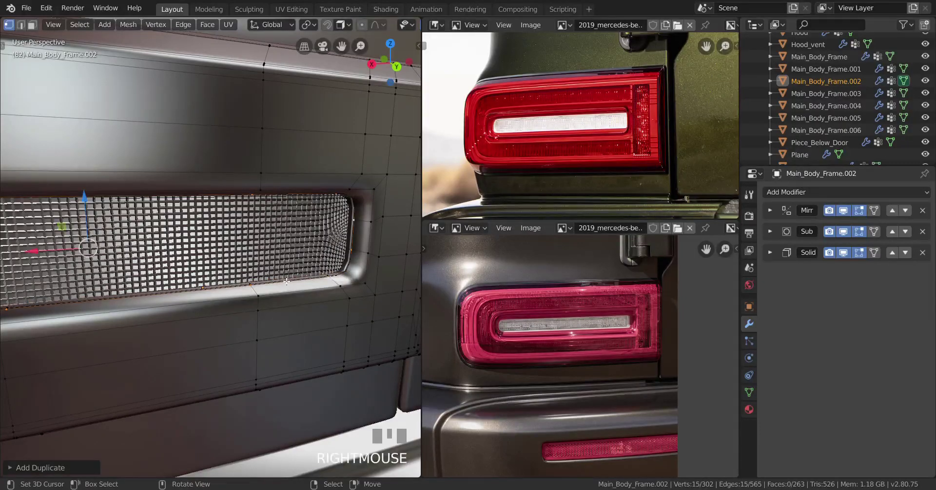
# Separate the bumper opening outline with P into the new object Main_Body_Frame.007
pyautogui.press('p')
pyautogui.press('Tab')
pyautogui.rightClick(356, 207)
pyautogui.scroll(-3)
pyautogui.moveTo(292, 272); pyautogui.dragTo(228, 307)
pyautogui.moveTo(240, 307); pyautogui.dragTo(926, 256)
pyautogui.moveTo(926, 257); pyautogui.dragTo(293, 331)
pyautogui.scroll(3)
# Isolate the new reflector housing object and inspect its outline shape
pyautogui.press('Tab')
pyautogui.scroll(-3)
pyautogui.moveTo(264, 336); pyautogui.dragTo(216, 338)
pyautogui.scroll(-3)
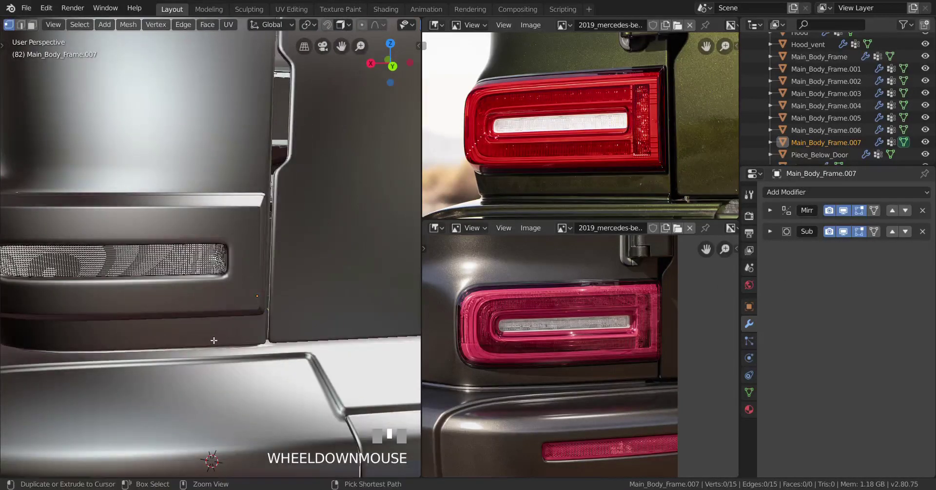
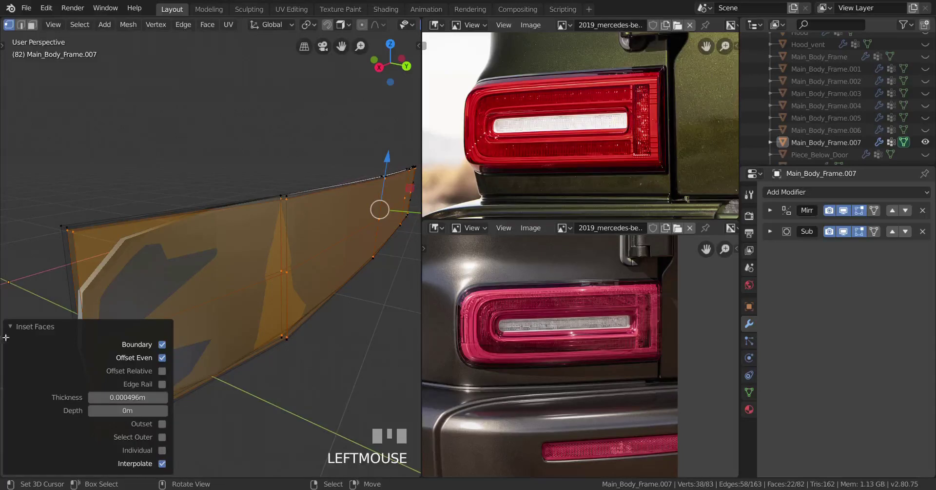
# Leave editing of the reflector housing and bring the whole car model back into view
pyautogui.click(9, 330)
pyautogui.scroll(-3)
pyautogui.moveTo(210, 329); pyautogui.dragTo(127, 206)
pyautogui.press('alt+h')
pyautogui.press('Tab')
pyautogui.rightClick(126, 206)
# Reveal hidden objects with Alt+H and look over the car body beside the new housing
pyautogui.moveTo(95, 30); pyautogui.dragTo(136, 265)
pyautogui.scroll(-3)
pyautogui.moveTo(136, 265); pyautogui.dragTo(268, 265)
pyautogui.scroll(-3)
pyautogui.scroll(3)
pyautogui.scroll(-3)
pyautogui.press('alt+h')
pyautogui.scroll(3)
pyautogui.scroll(3)
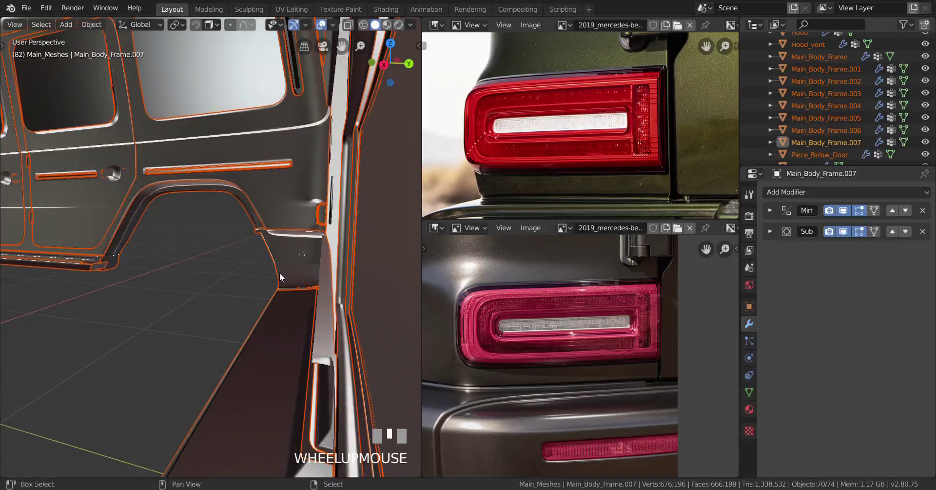
# Orbit around the rear bumper to bring the reflector opening into view
pyautogui.middleClick(281, 276)
pyautogui.moveTo(268, 276); pyautogui.dragTo(237, 275)
pyautogui.scroll(-3)
pyautogui.moveTo(235, 276); pyautogui.dragTo(155, 279)
pyautogui.moveTo(158, 280); pyautogui.dragTo(273, 286)
pyautogui.scroll(3)
pyautogui.moveTo(270, 287); pyautogui.dragTo(285, 280)
pyautogui.rightClick(284, 280)
pyautogui.middleClick(264, 282)
pyautogui.scroll(-3)
pyautogui.middleClick(210, 278)
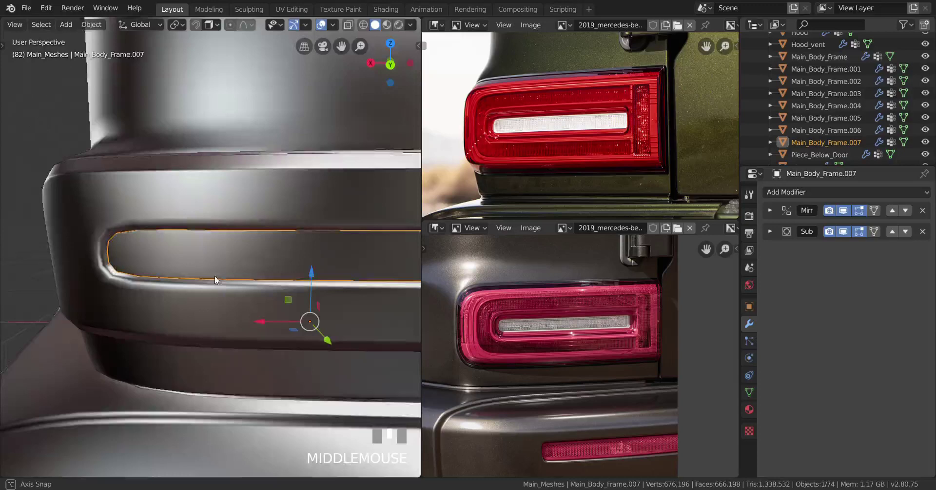
pyautogui.moveTo(235, 277); pyautogui.dragTo(247, 277)
# Frame the reflector opening up close and adjust the viewing angle on it
pyautogui.scroll(3)
pyautogui.scroll(-3)
pyautogui.moveTo(248, 277); pyautogui.dragTo(276, 280)
pyautogui.scroll(3)
pyautogui.moveTo(304, 264); pyautogui.dragTo(163, 259)
pyautogui.scroll(3)
pyautogui.middleClick(196, 259)
pyautogui.scroll(-3)
pyautogui.moveTo(214, 263); pyautogui.dragTo(218, 263)
pyautogui.press('a')
pyautogui.moveTo(218, 261); pyautogui.dragTo(243, 258)
pyautogui.scroll(3)
# Hide the reflector housing and lens inserts (.007, .006, .002), leaving Main_Body_Frame.003 selected for editing
pyautogui.rightClick(211, 249)
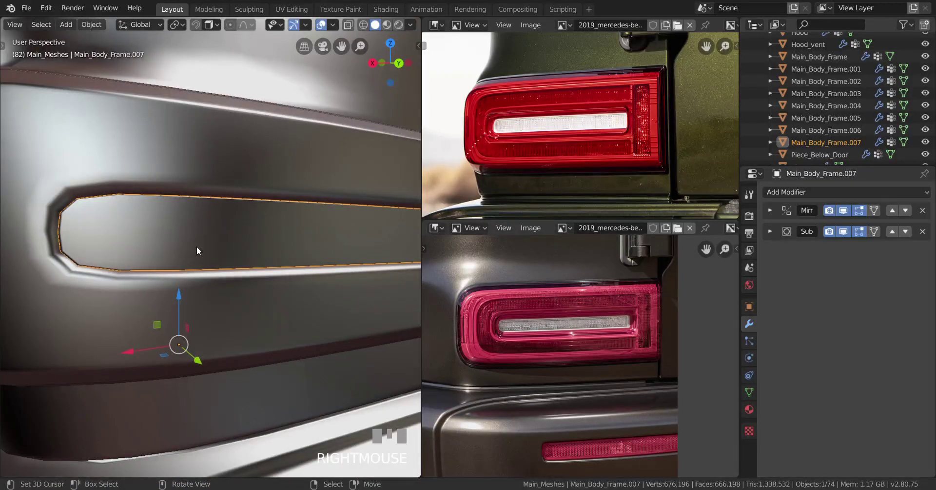
pyautogui.press('h')
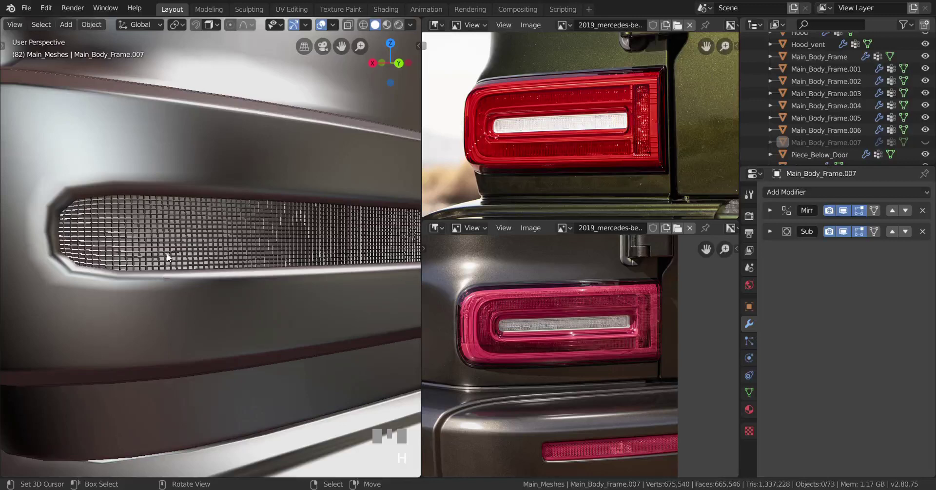
pyautogui.rightClick(171, 255)
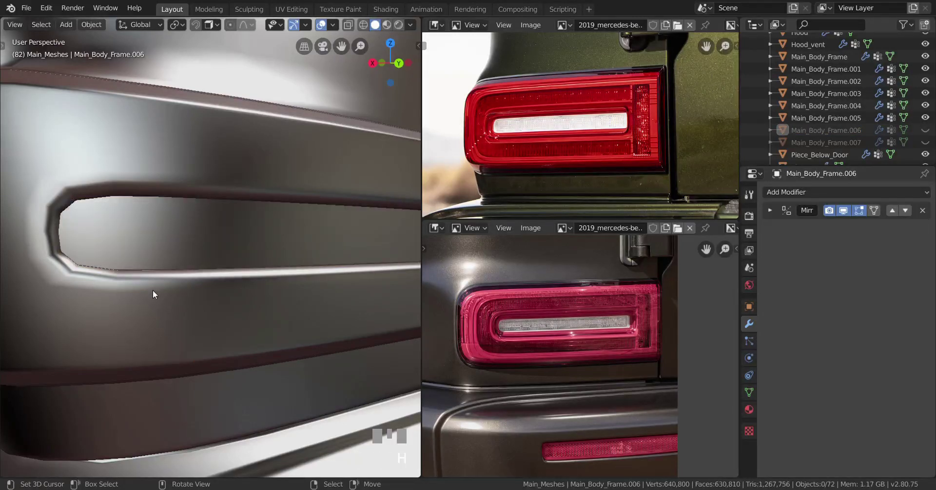
pyautogui.press('h')
pyautogui.rightClick(157, 292)
pyautogui.press('h')
pyautogui.middleClick(180, 274)
pyautogui.moveTo(206, 286); pyautogui.dragTo(225, 308)
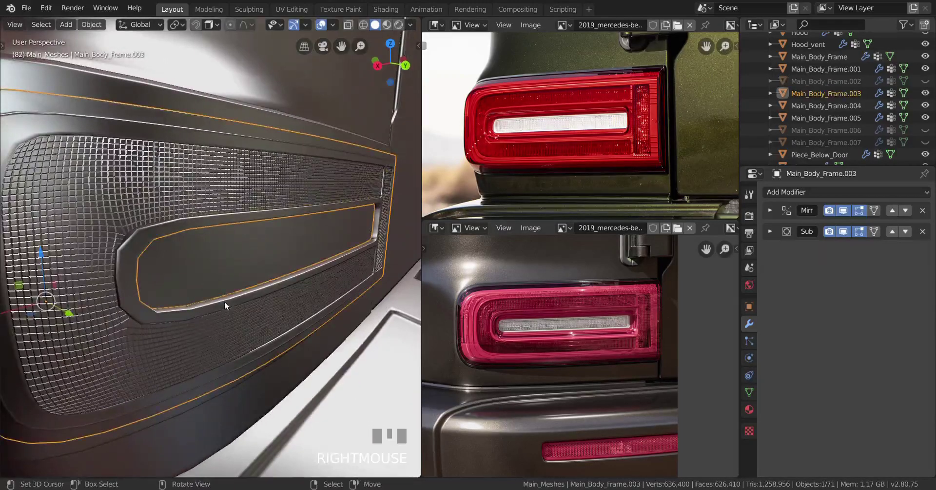